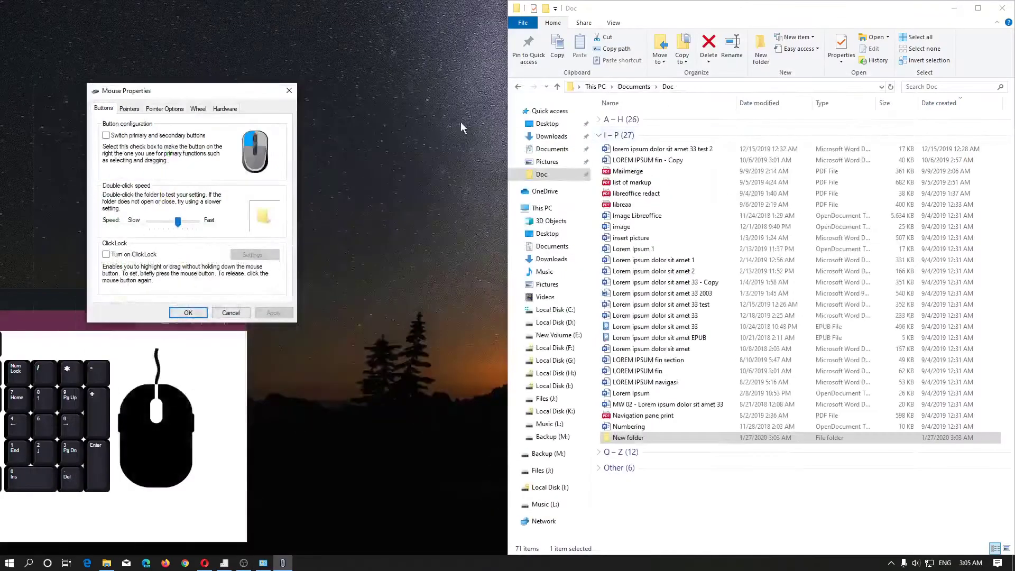
Step: Reposition the Mouse Properties window and test the current double-click speed on a folder
{"action": "left_click_drag", "start_coordinate": [164, 89], "coordinate": [263, 62]}
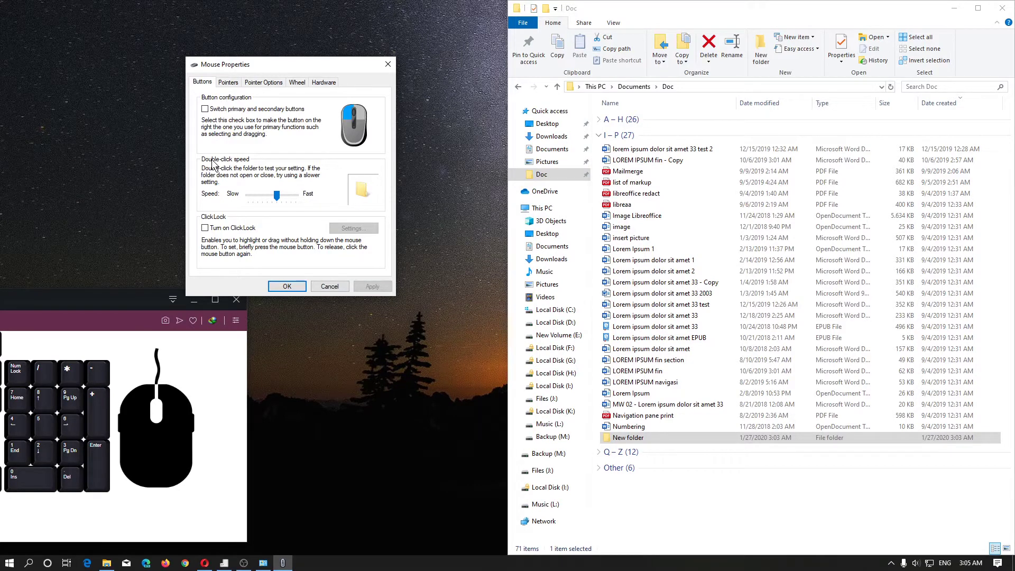
{"action": "double_click", "coordinate": [314, 437]}
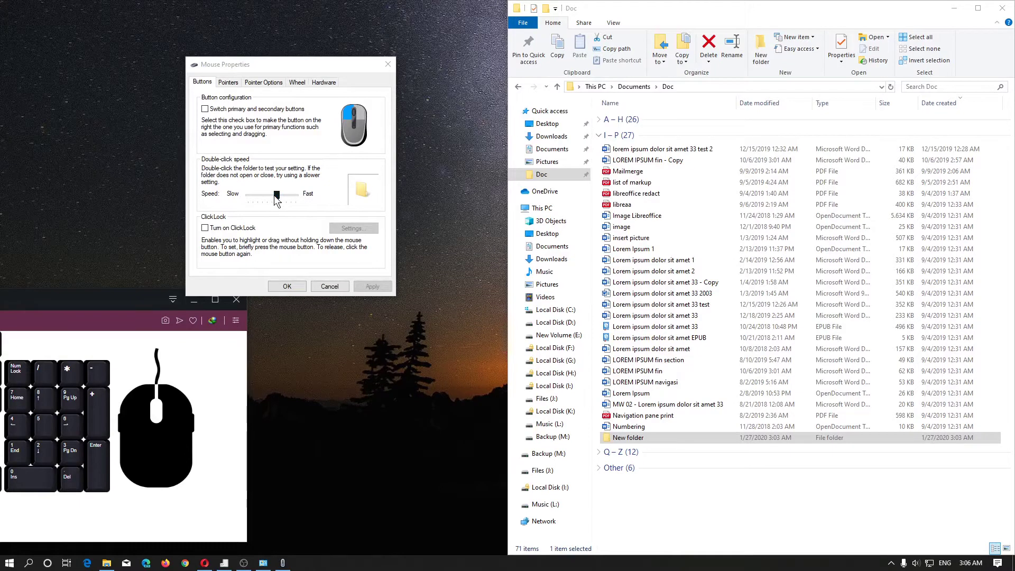
Step: Set double-click speed to Slow and try opening New folder in File Explorer
{"action": "left_click_drag", "start_coordinate": [280, 197], "coordinate": [238, 196]}
{"action": "left_click", "coordinate": [385, 292]}
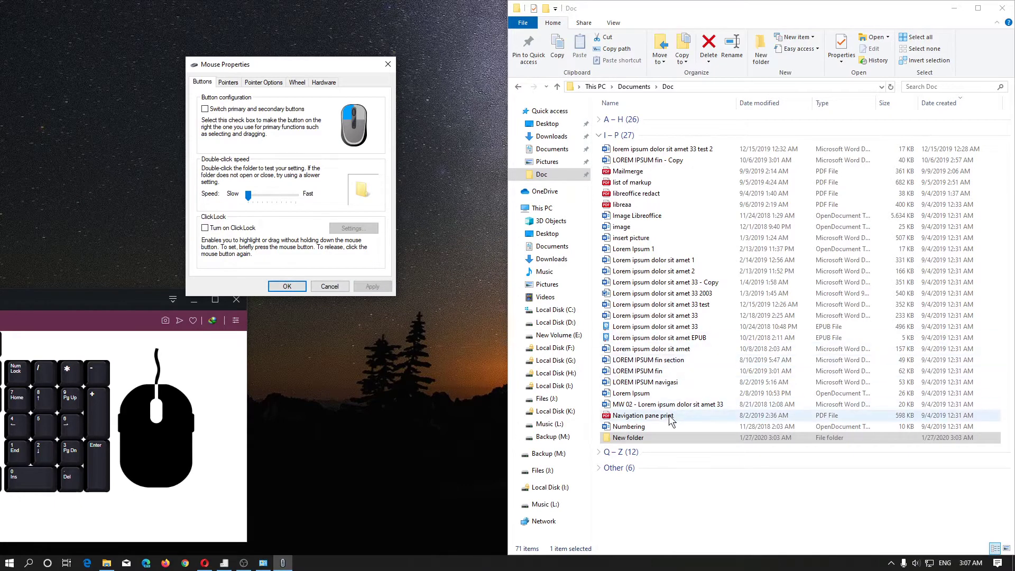
{"action": "left_click", "coordinate": [665, 426]}
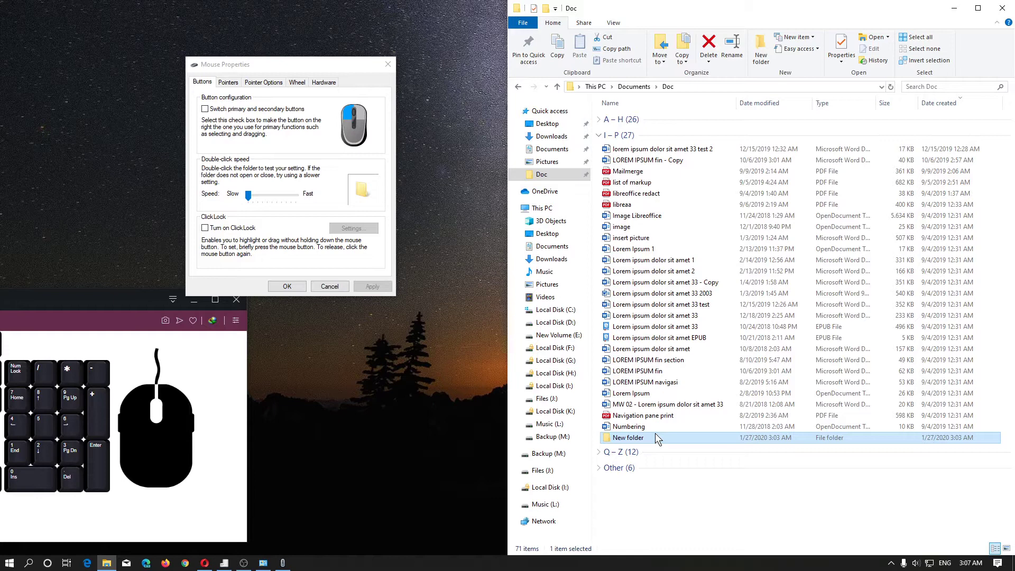
{"action": "left_click", "coordinate": [662, 434]}
{"action": "left_click", "coordinate": [662, 436]}
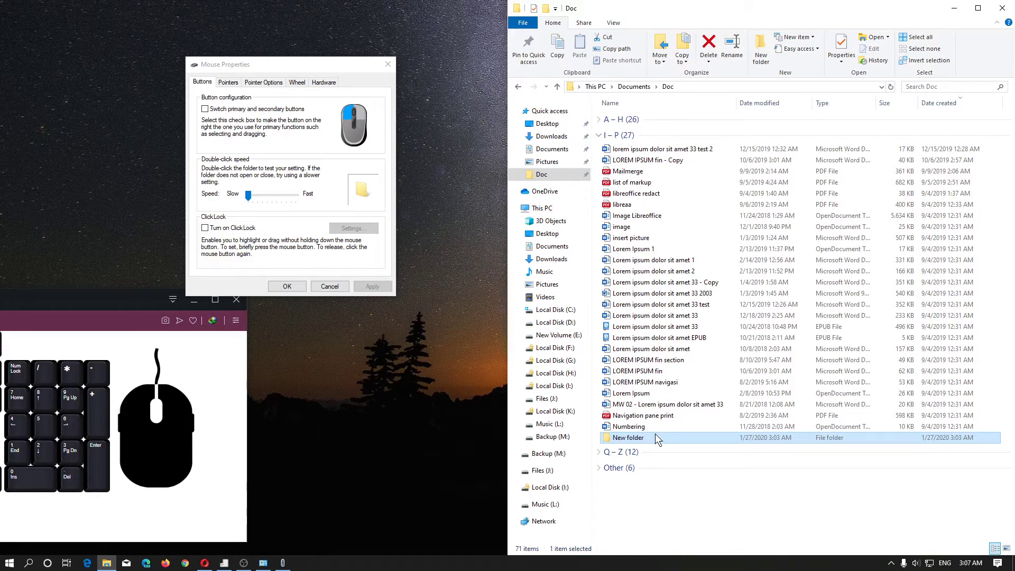
{"action": "left_click", "coordinate": [662, 435]}
{"action": "left_click", "coordinate": [662, 435]}
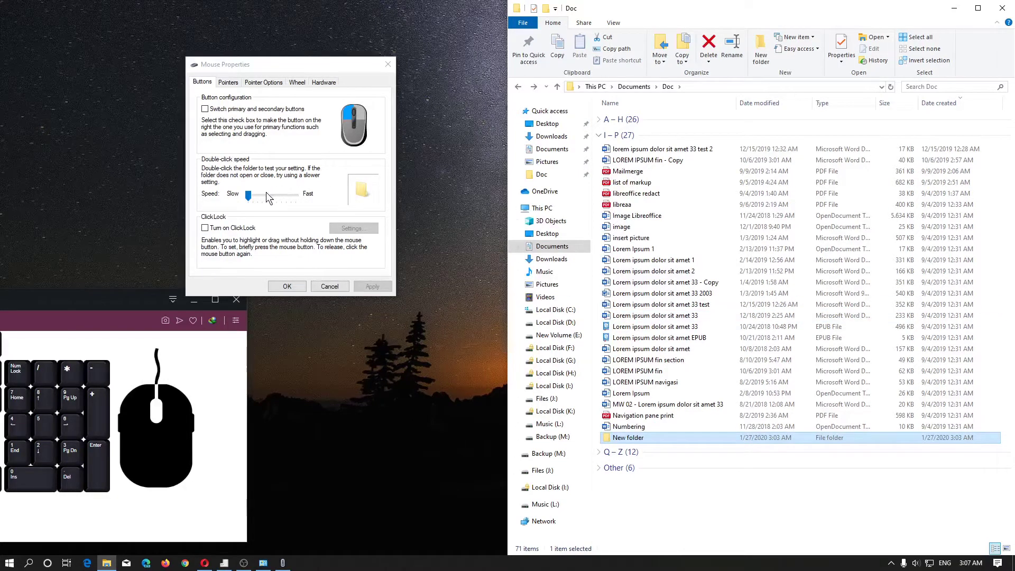
Step: Set double-click speed near Fast and open New folder with a quick double-click
{"action": "left_click_drag", "start_coordinate": [273, 193], "coordinate": [311, 195]}
{"action": "left_click", "coordinate": [366, 288]}
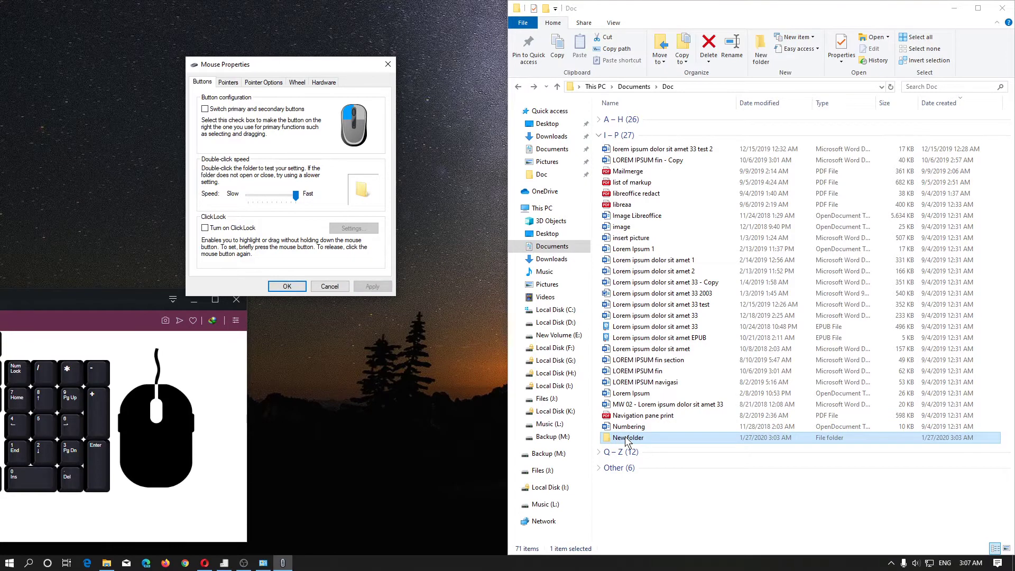
{"action": "left_click", "coordinate": [632, 438]}
{"action": "left_click", "coordinate": [632, 438]}
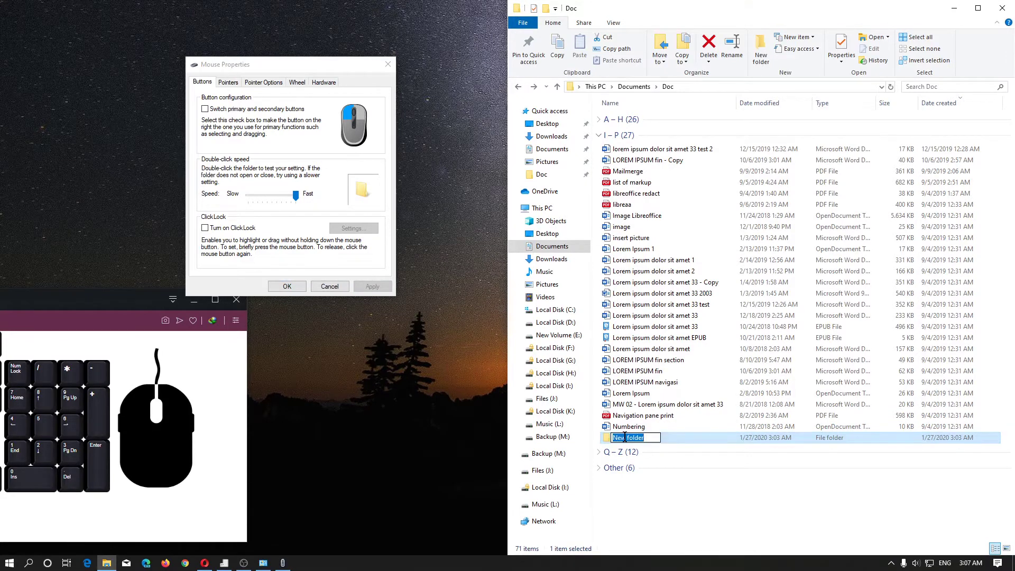
{"action": "left_click", "coordinate": [690, 440]}
{"action": "left_click", "coordinate": [690, 440]}
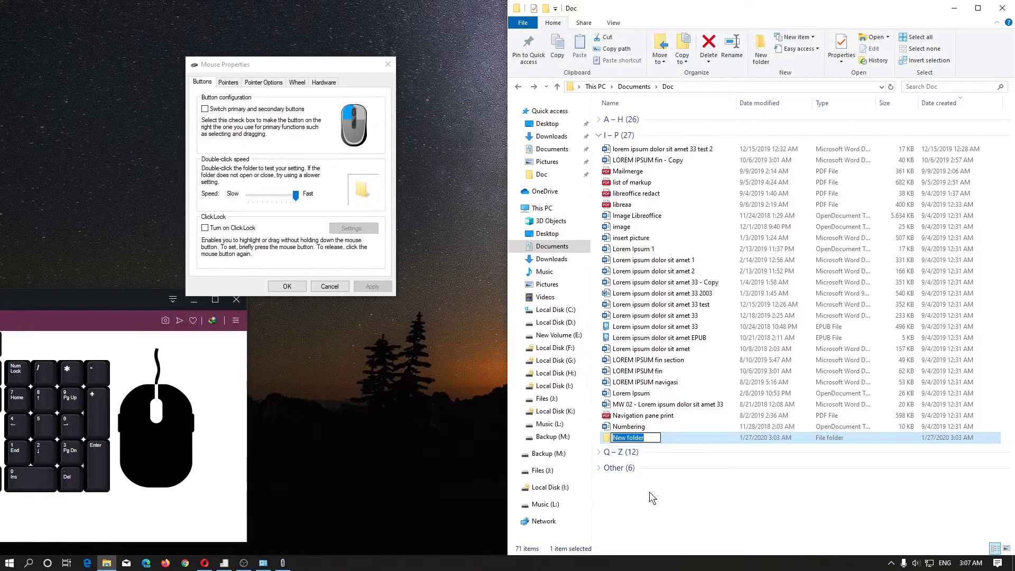
{"action": "left_click", "coordinate": [656, 494]}
{"action": "left_click", "coordinate": [624, 436]}
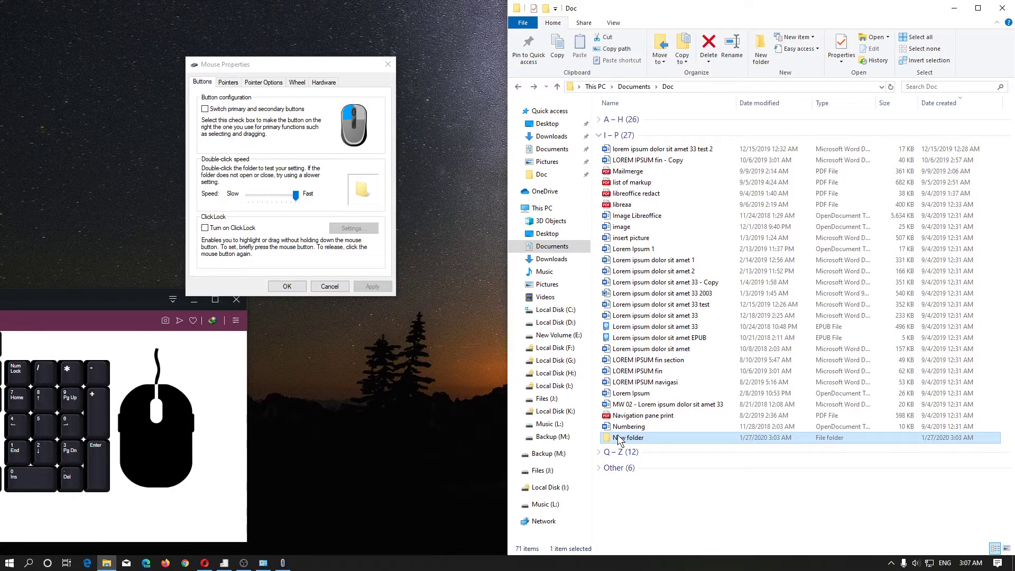
{"action": "double_click", "coordinate": [624, 436]}
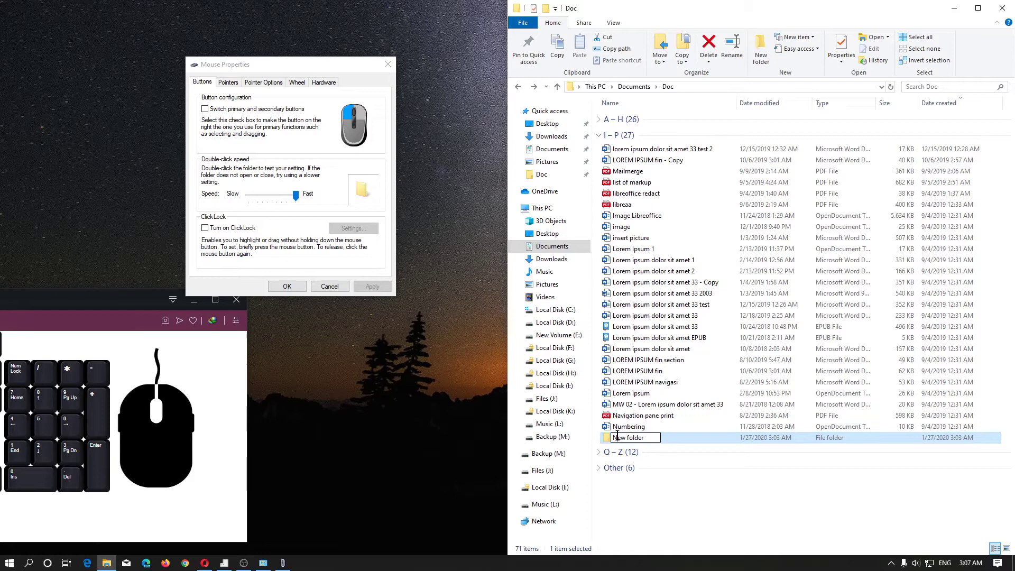
{"action": "left_click", "coordinate": [690, 435]}
{"action": "double_click", "coordinate": [690, 435]}
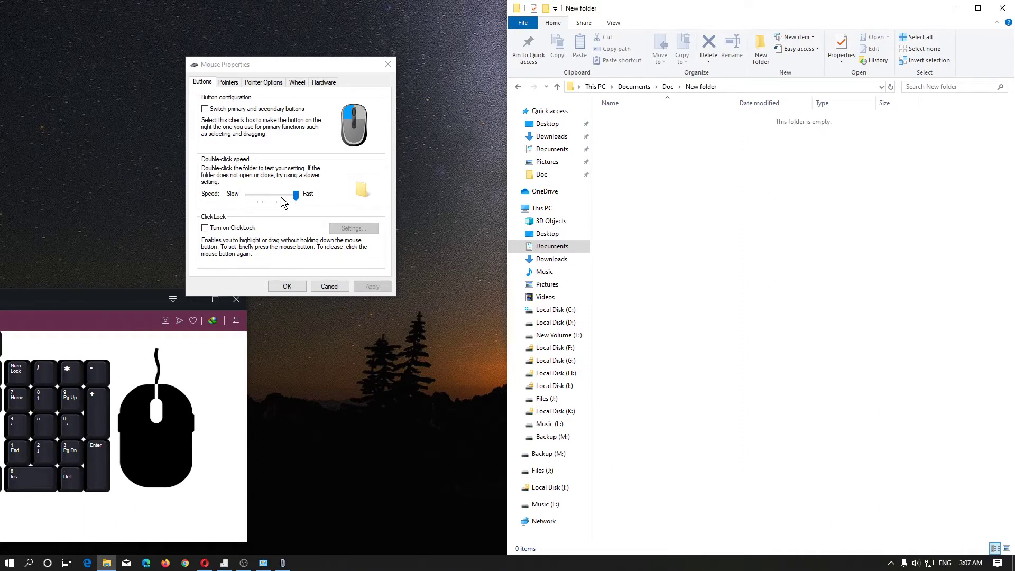
Step: Step the double-click speed down to just above the midpoint on the slider track
{"action": "left_click", "coordinate": [286, 197]}
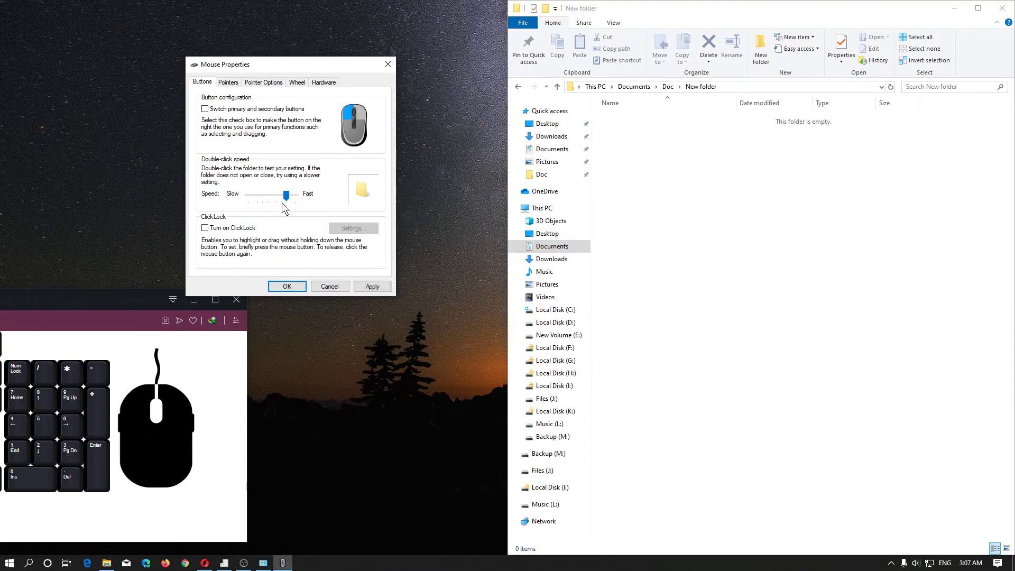
{"action": "left_click", "coordinate": [287, 194]}
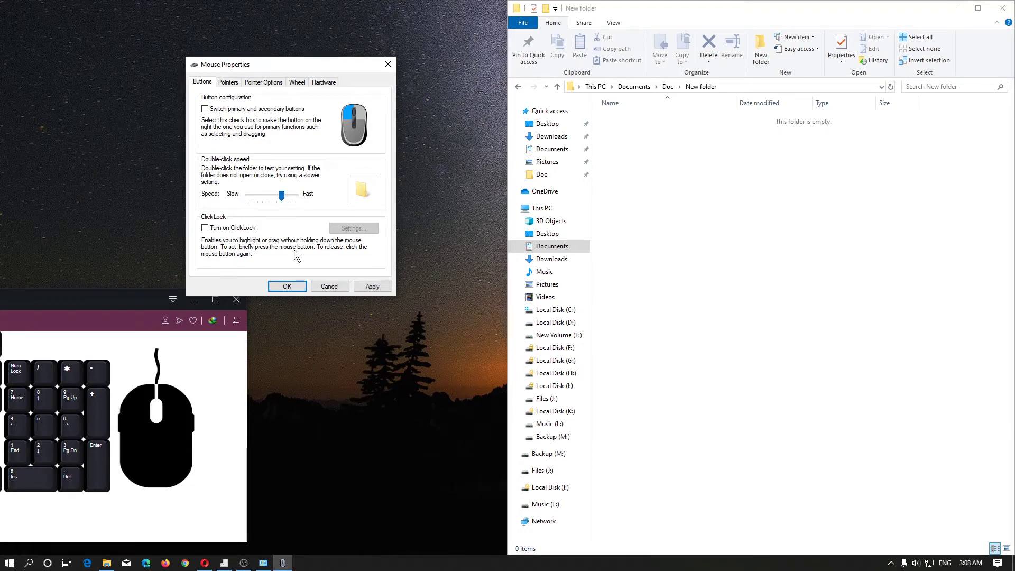
{"action": "left_click", "coordinate": [284, 194]}
{"action": "left_click", "coordinate": [284, 195]}
{"action": "left_click", "coordinate": [287, 194]}
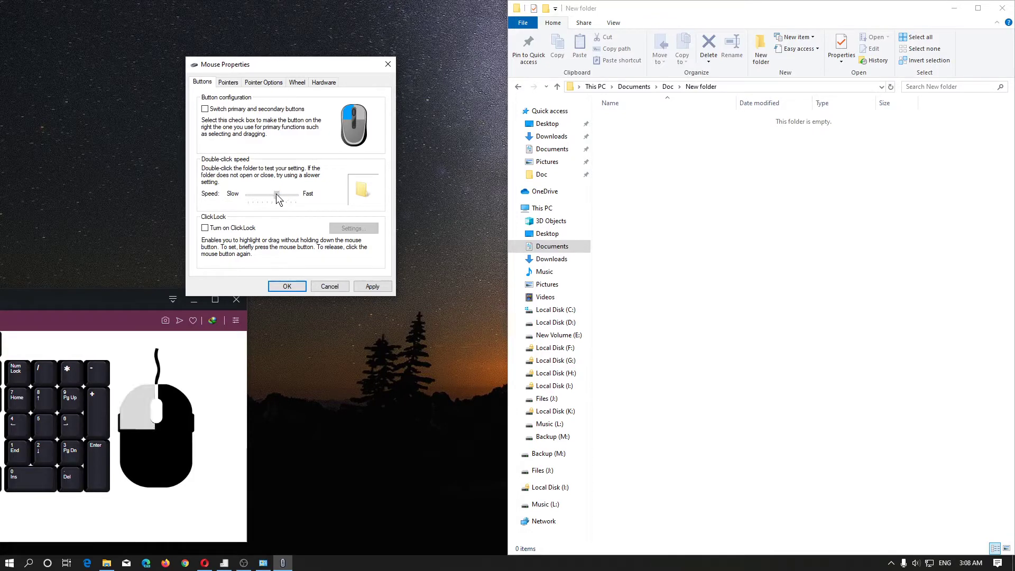
Step: Return File Explorer to the Doc folder and drag-select ranges of files there
{"action": "left_click", "coordinate": [369, 291]}
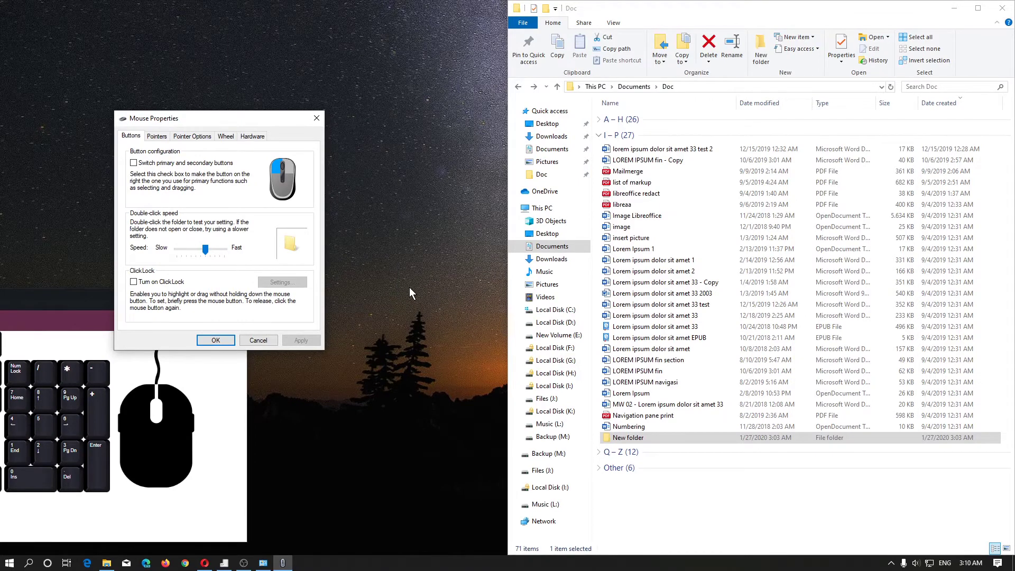
{"action": "left_click_drag", "start_coordinate": [410, 288], "coordinate": [434, 334]}
{"action": "left_click_drag", "start_coordinate": [601, 148], "coordinate": [731, 411]}
{"action": "left_click", "coordinate": [382, 154]}
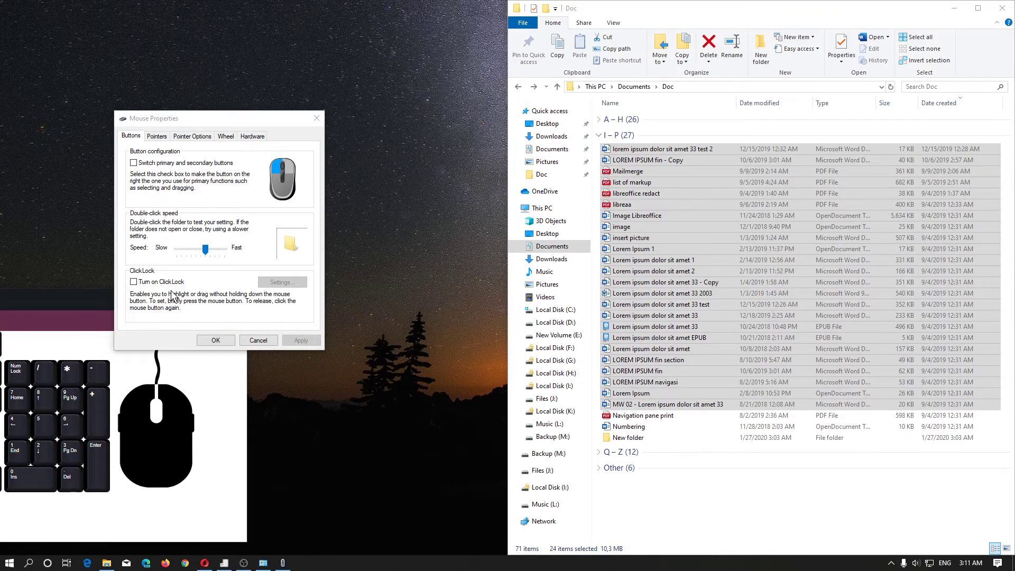
Step: Tick Turn on ClickLock on the Buttons tab of Mouse Properties
{"action": "left_click", "coordinate": [168, 282]}
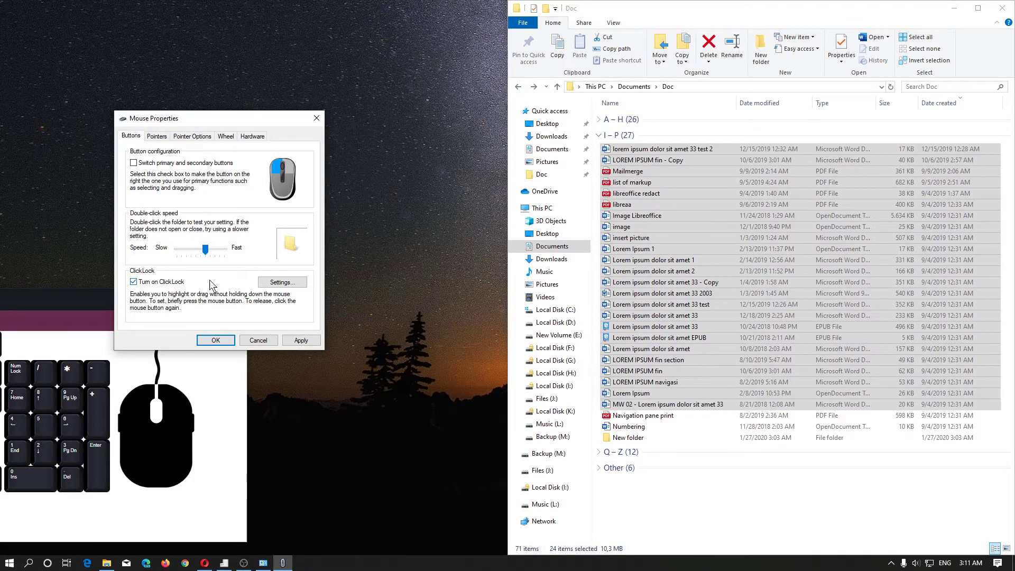
{"action": "left_click", "coordinate": [311, 340]}
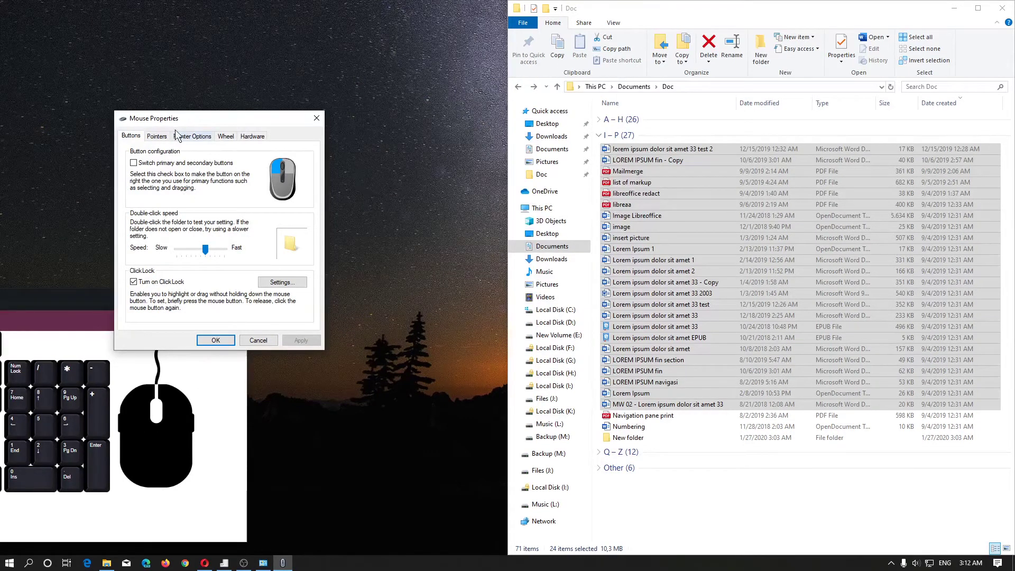
{"action": "left_click", "coordinate": [184, 117]}
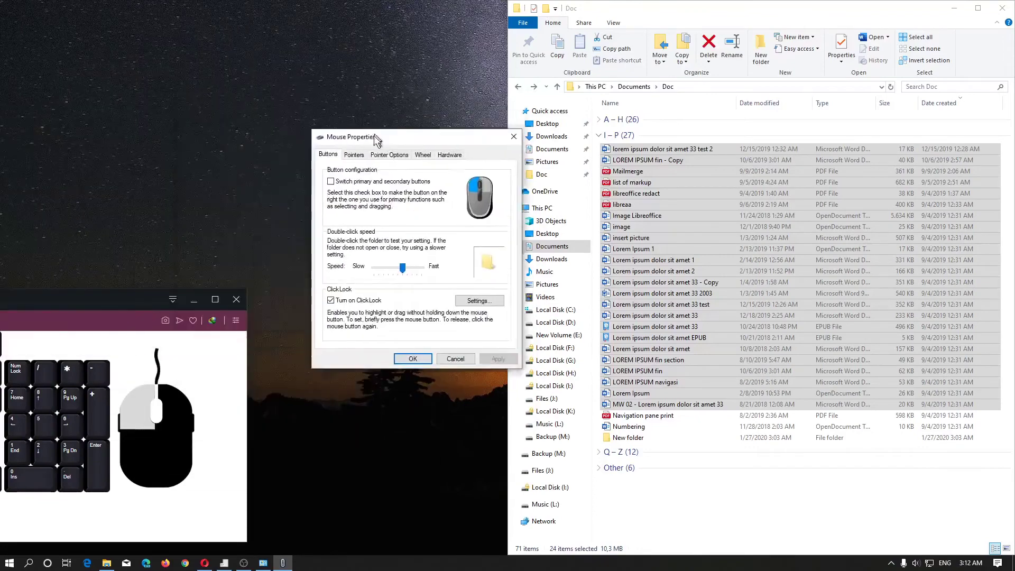
{"action": "left_click", "coordinate": [257, 62]}
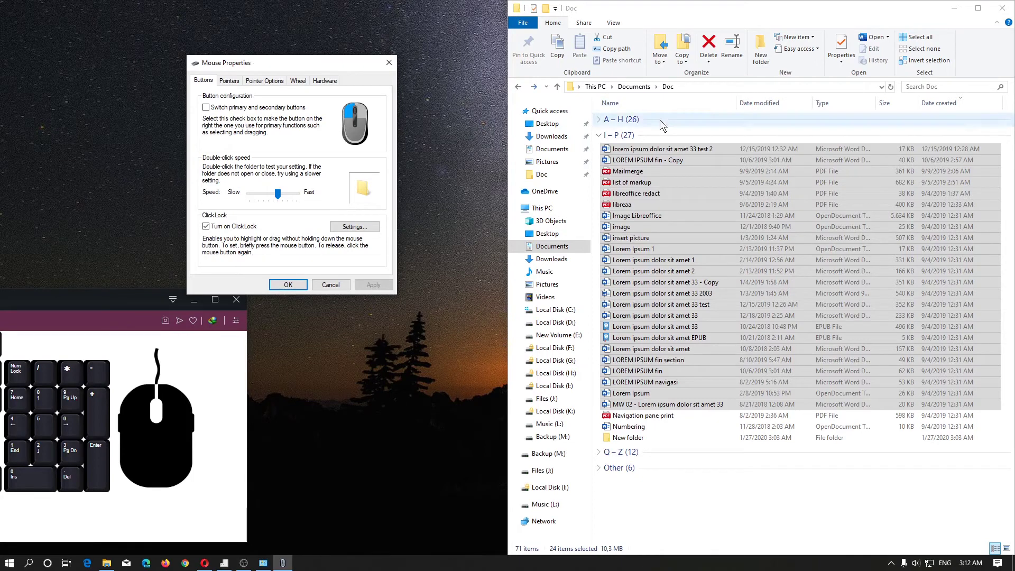
Step: Adjust the ClickLock hold time to near the middle in Settings and confirm with OK
{"action": "left_click_drag", "start_coordinate": [673, 149], "coordinate": [25, 153]}
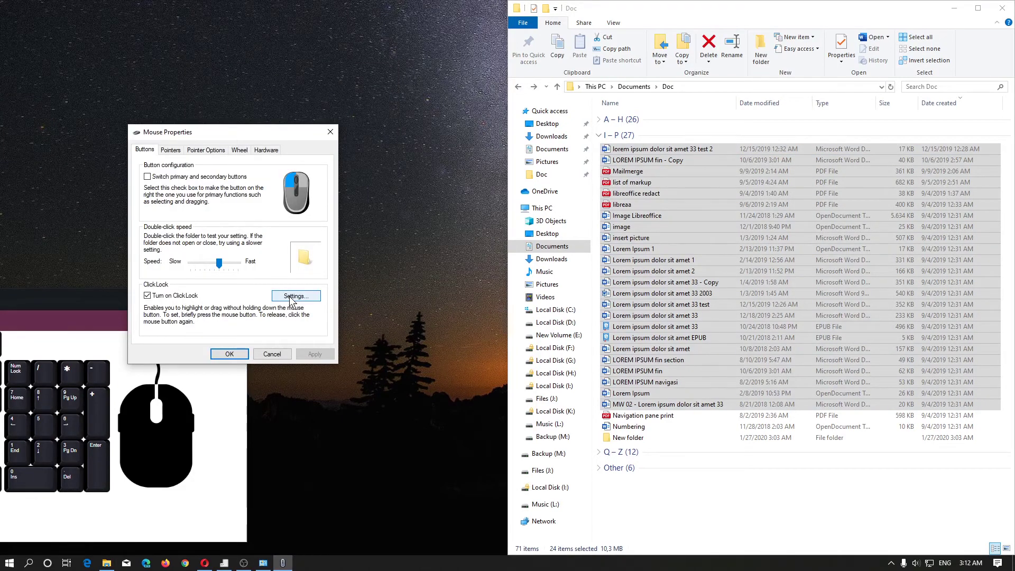
{"action": "left_click", "coordinate": [292, 300]}
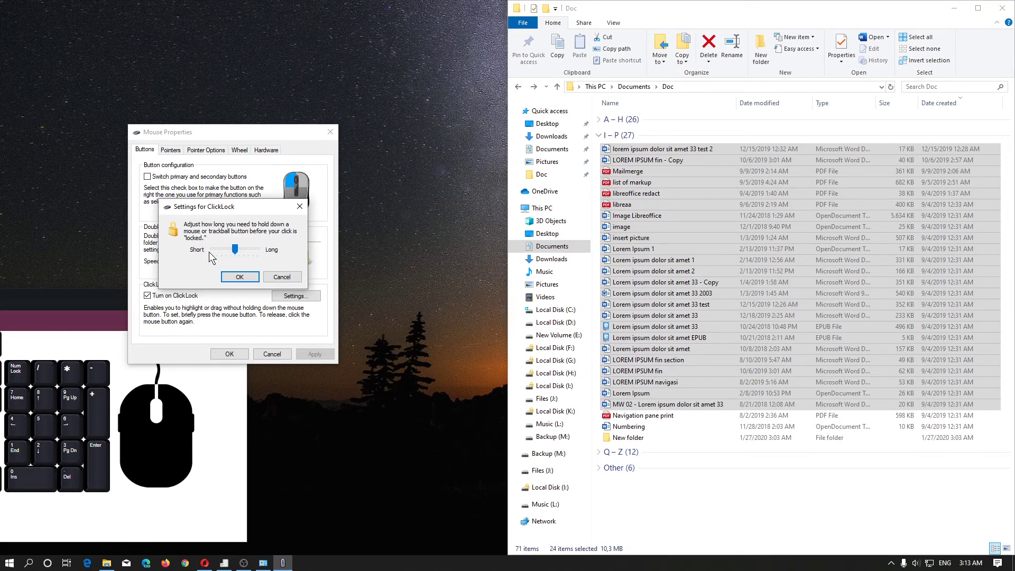
{"action": "left_click", "coordinate": [247, 276]}
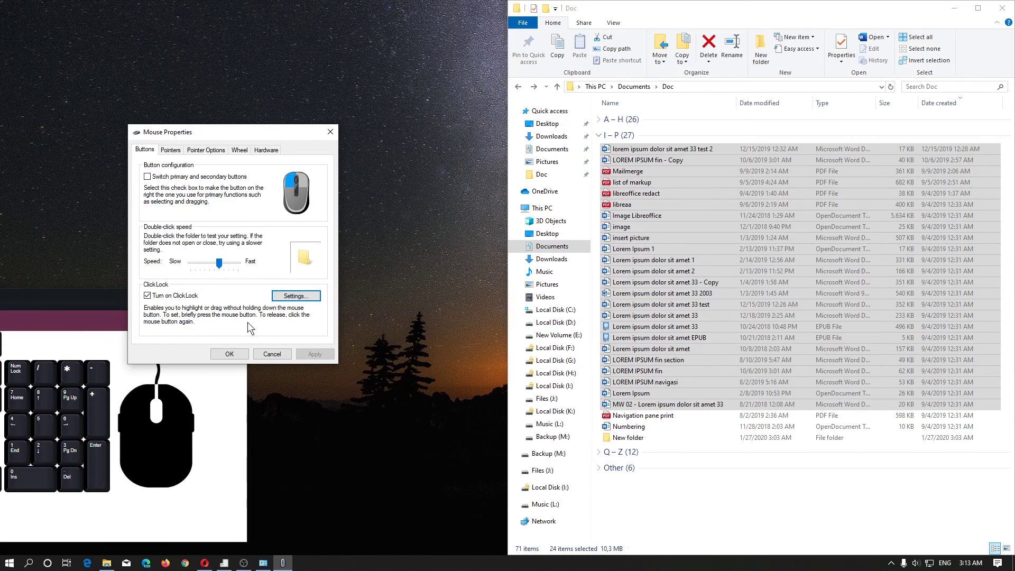